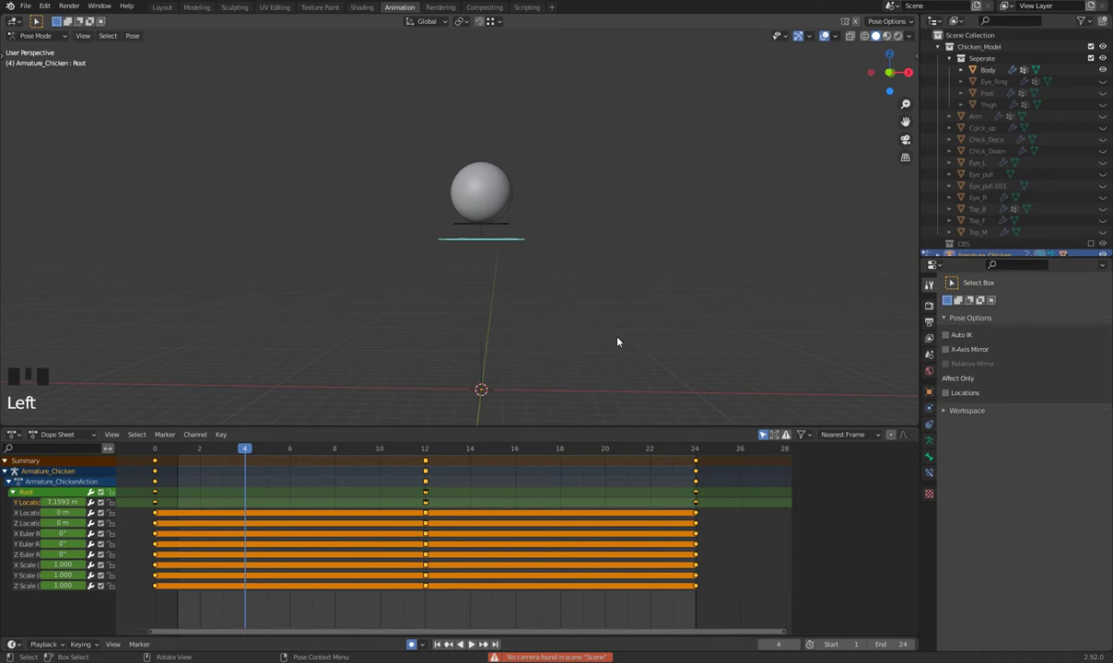
- Play the bouncing ball animation once to review it before adding squash
key("space")
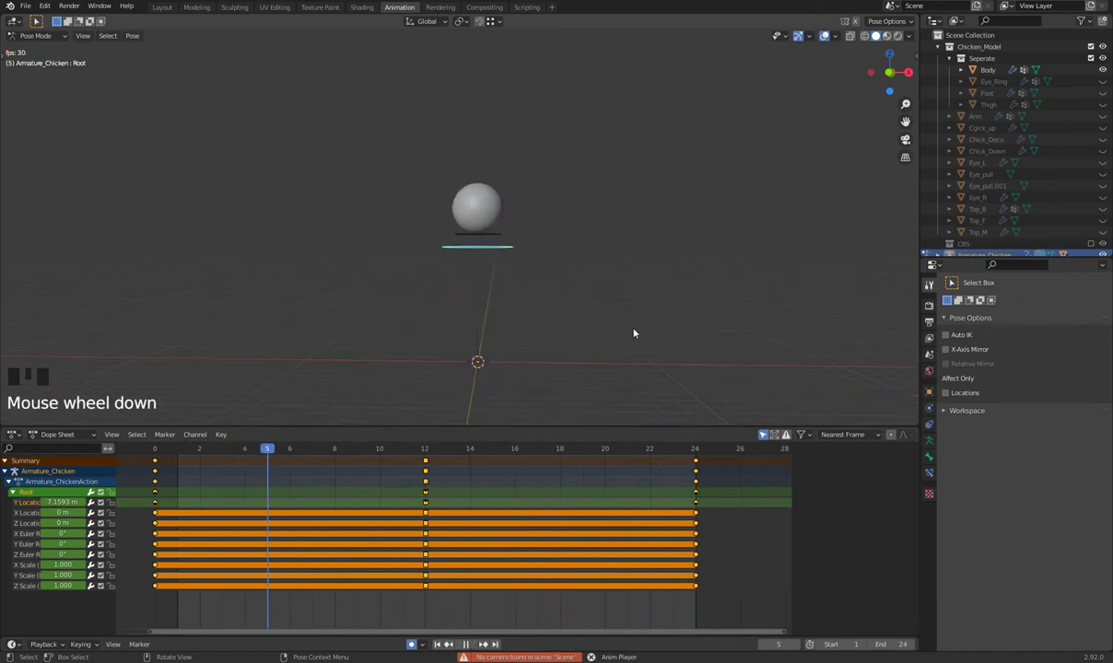
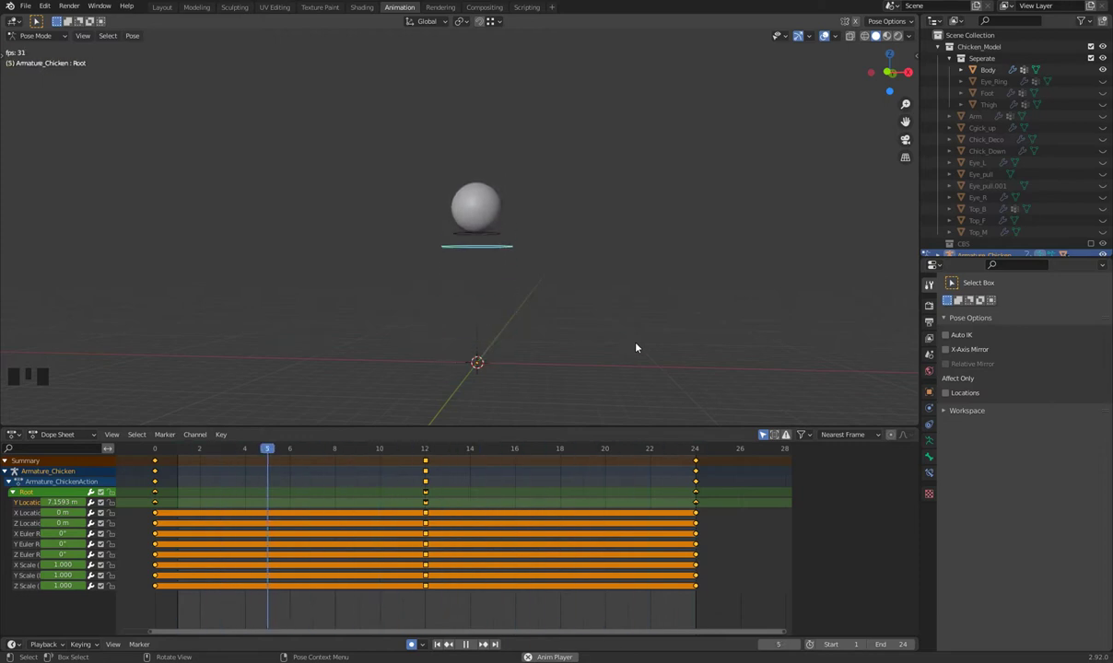
key("space")
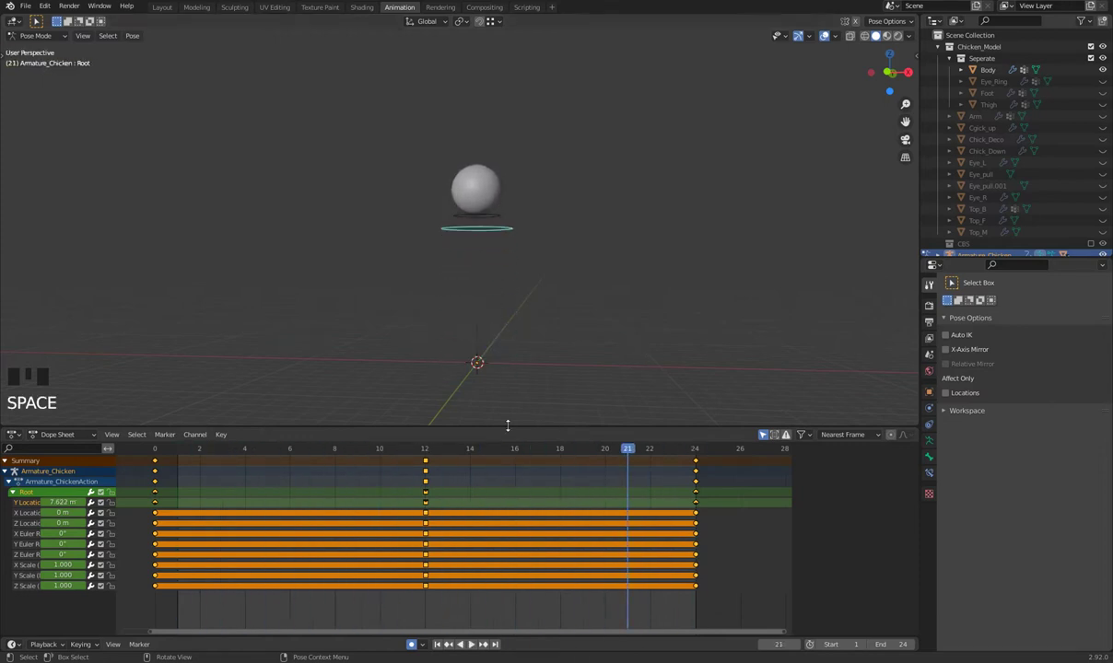
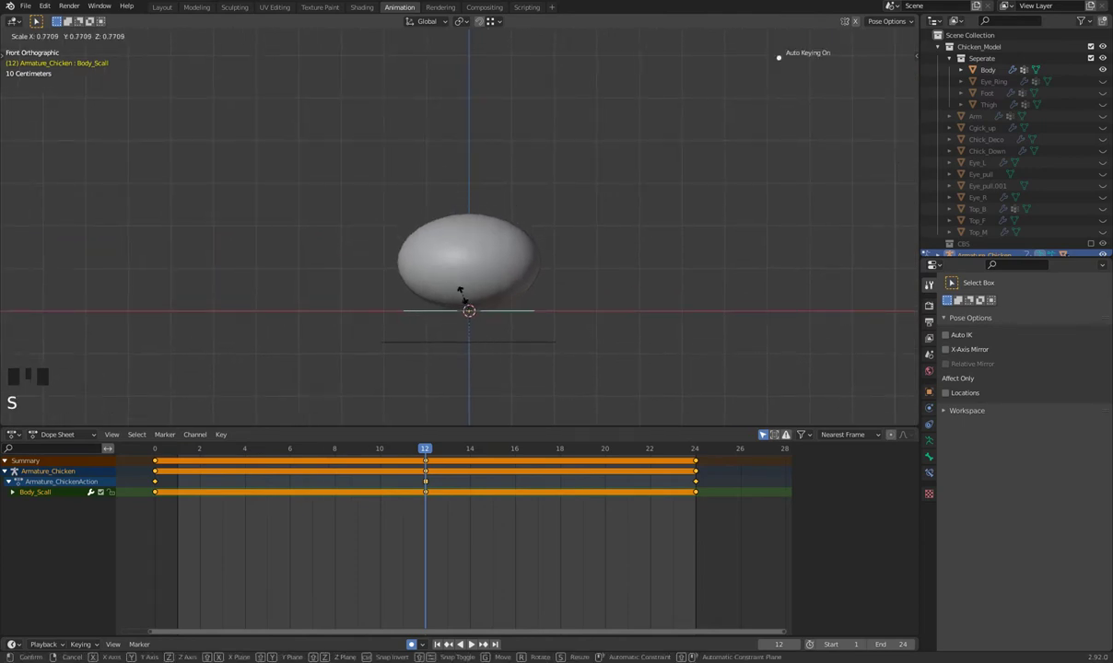
- Squash Body_Scall flat at frame 12 in front orthographic view and play back the result
scroll("down", 3)
middle_click(555, 288)
key("KP_1")
key("space")
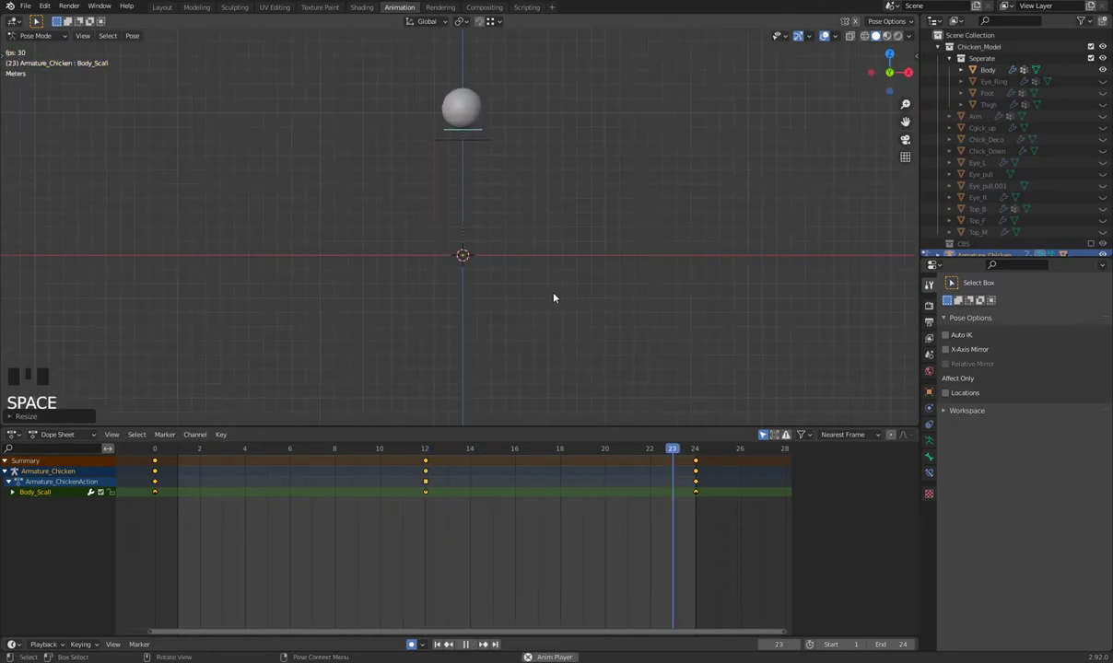
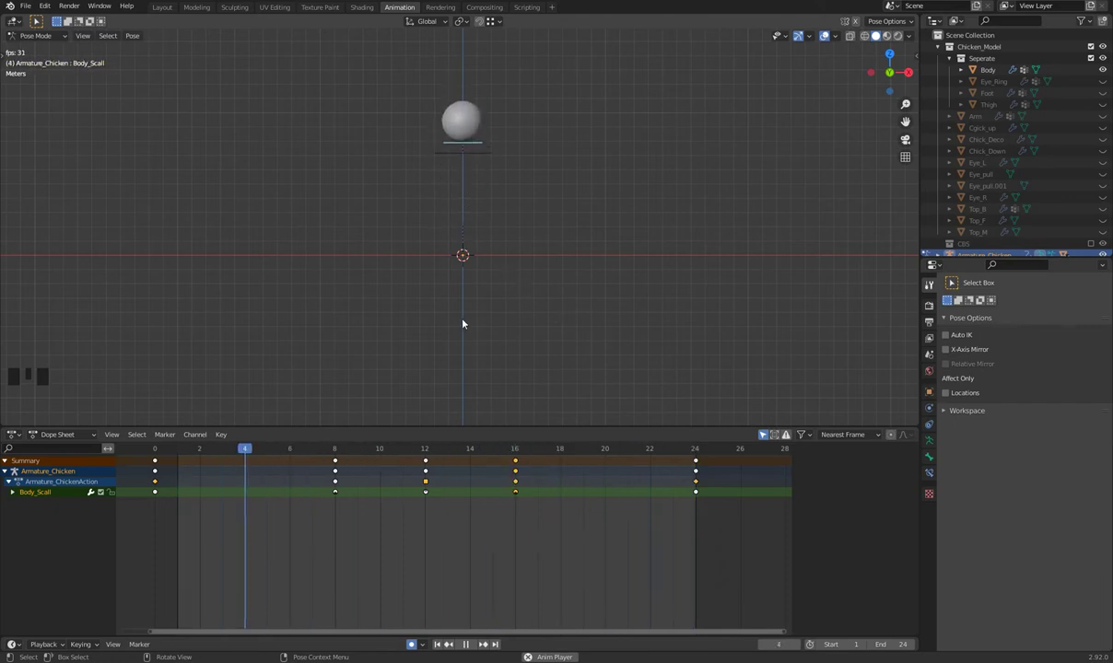
- Stop playback after keying the stretch poses at frames 8 and 16
key("space")
- Adjust the frame-12 squash key handles in the Graph Editor, undo, and review by playback
left_click_drag(347, 450, 434, 468)
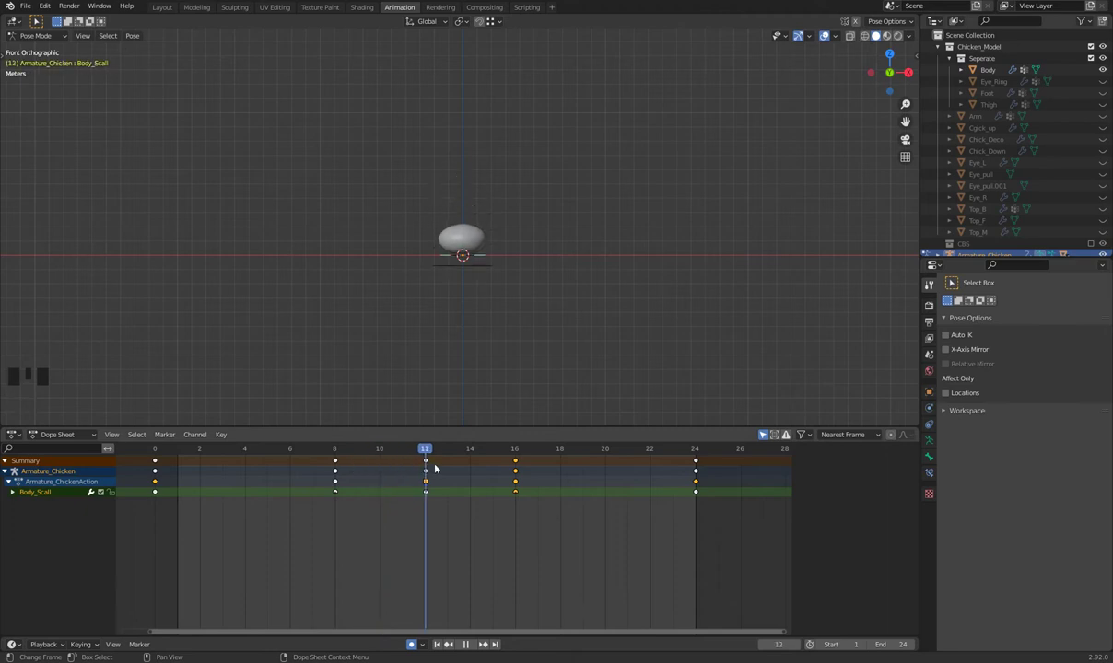
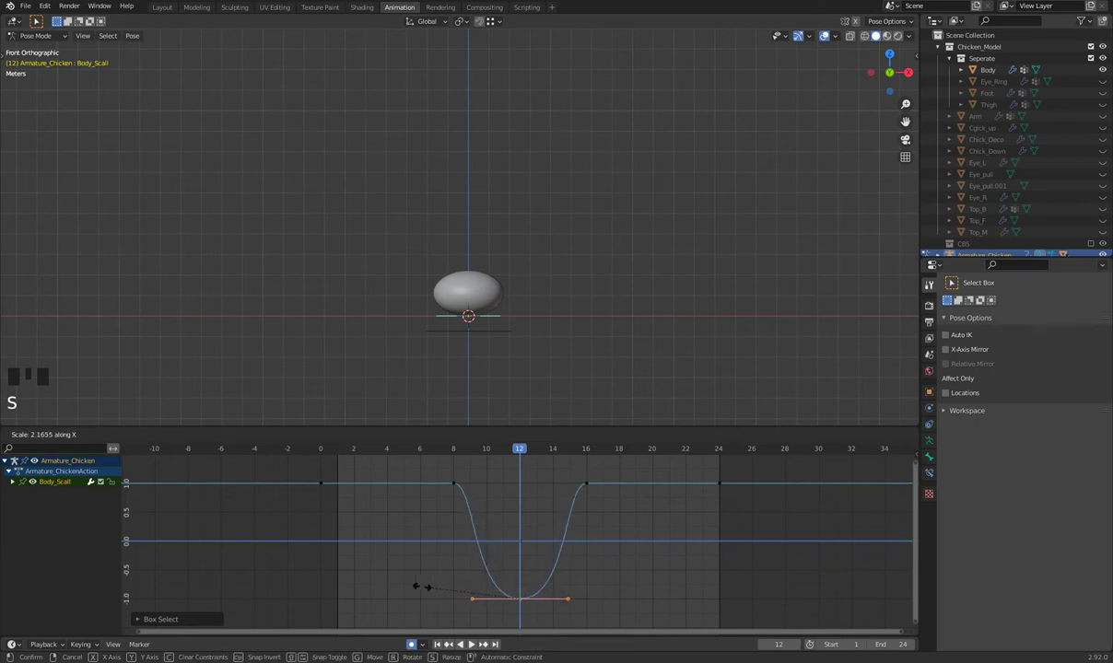
left_click_drag(521, 451, 515, 472)
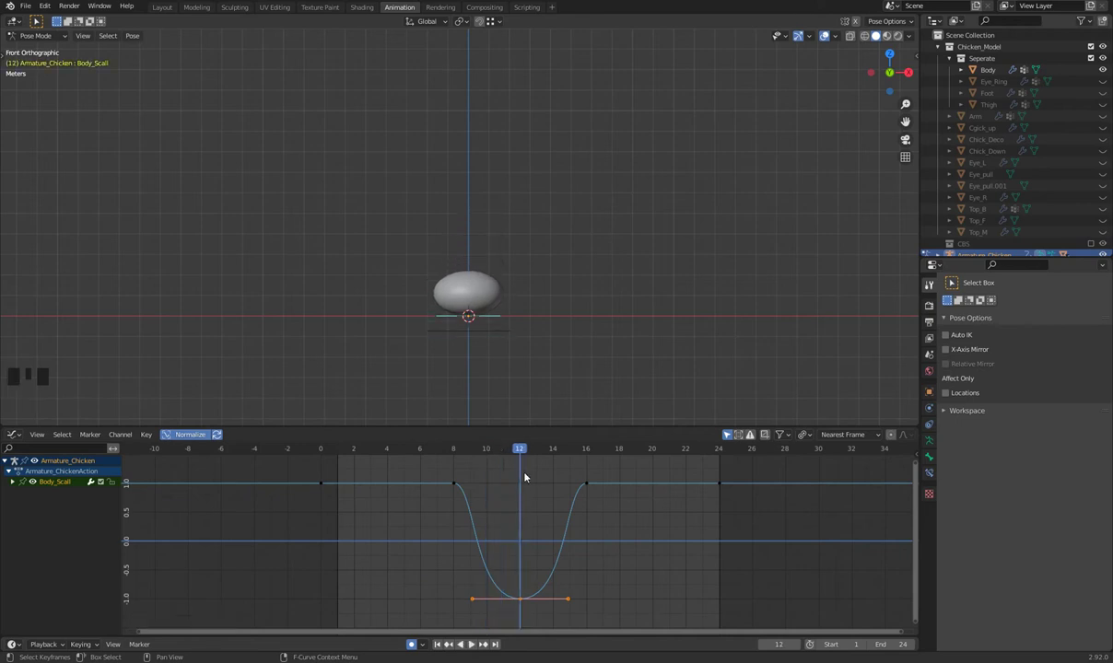
left_click_drag(522, 454, 529, 469)
key("ctrl+z")
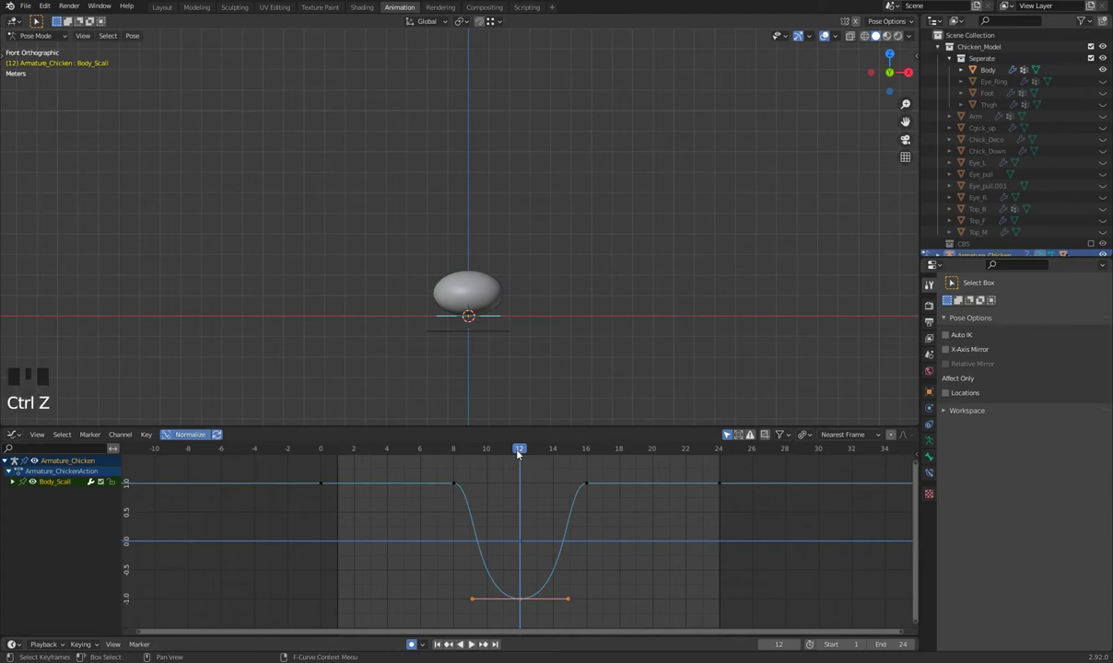
key("space")
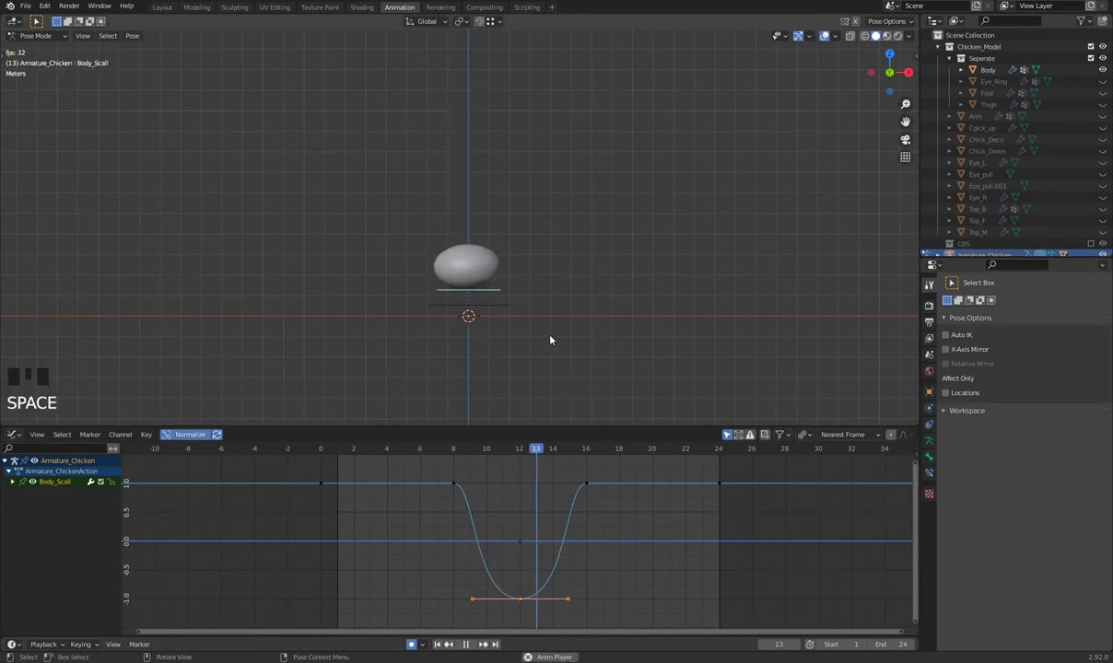
key("space")
- Narrow the frame-12 handles with S, then scrub frames 5 and 8 to check the stretch
key("s")
key("space")
key("space")
left_click_drag(492, 456, 480, 467)
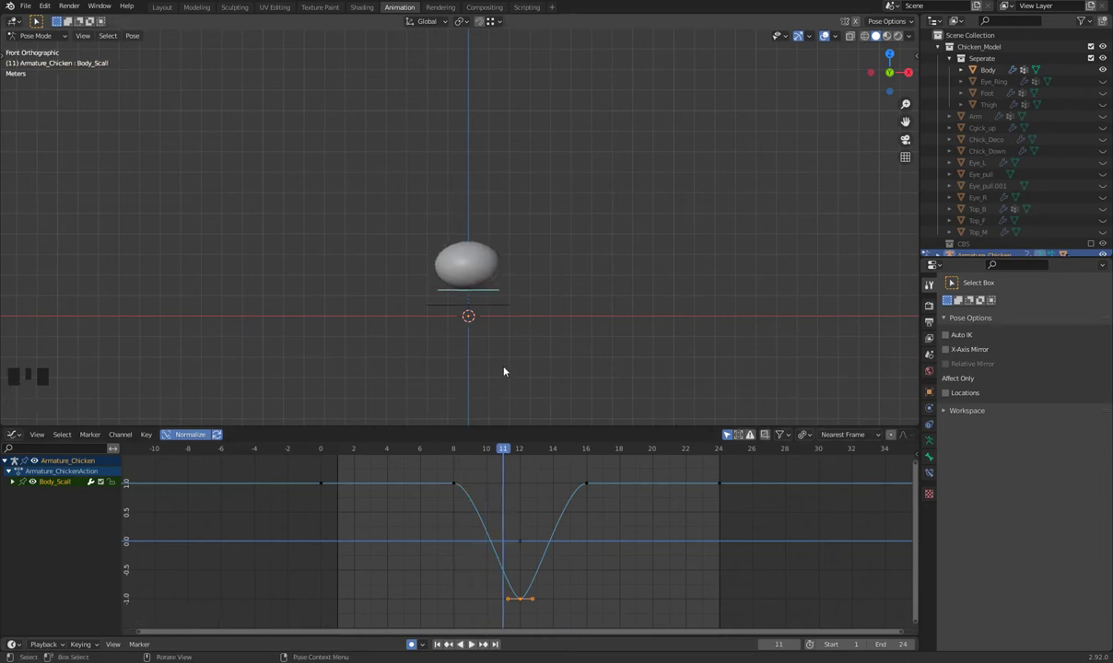
left_click_drag(469, 453, 374, 479)
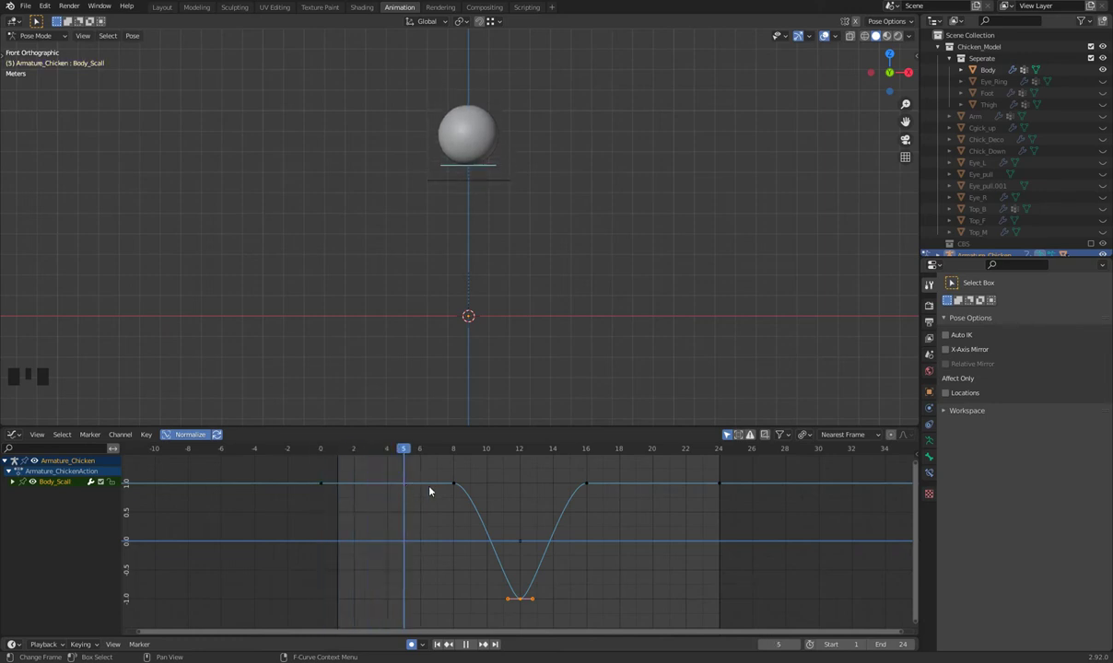
left_click_drag(464, 453, 462, 475)
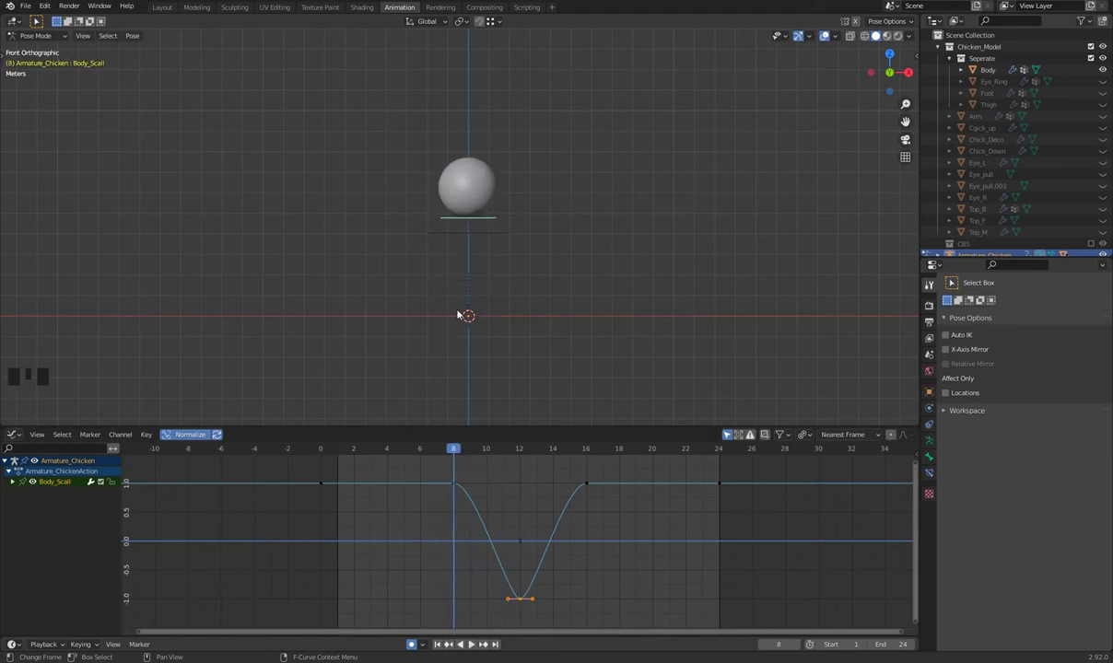
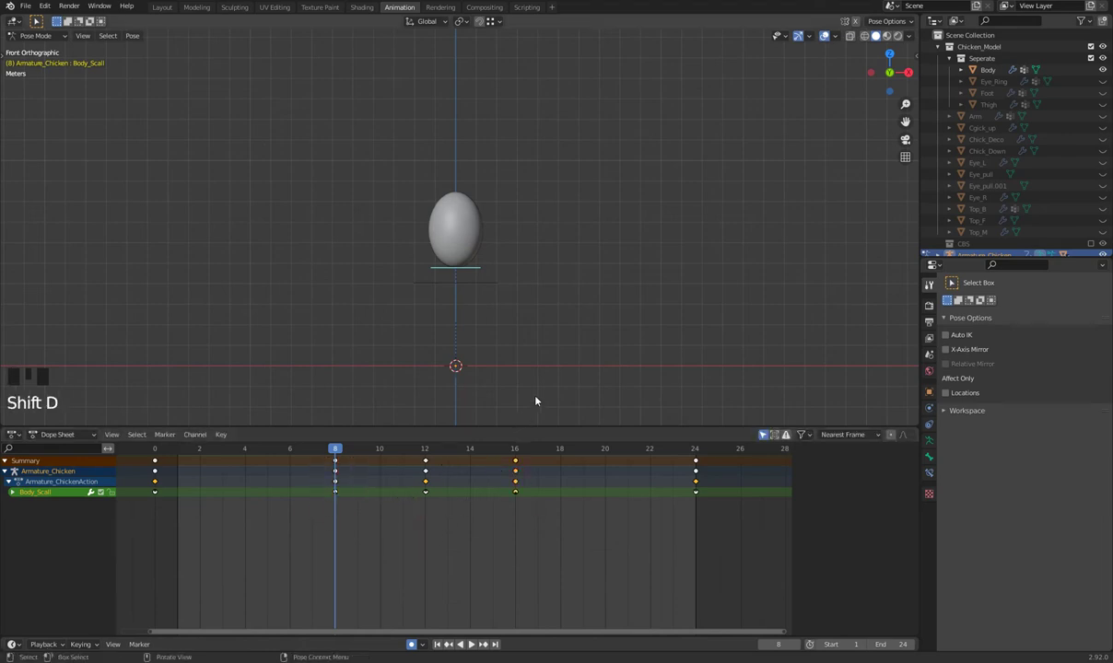
- Play the animation back, stop it, and move to frame 5
key("space")
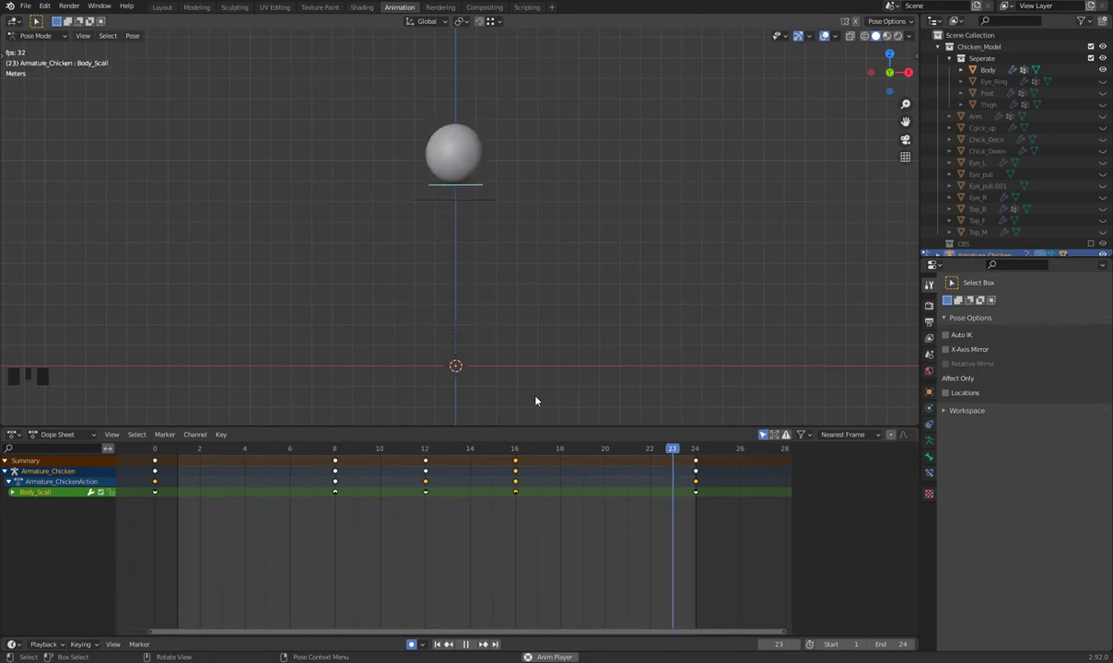
key("space")
left_click_drag(214, 451, 207, 469)
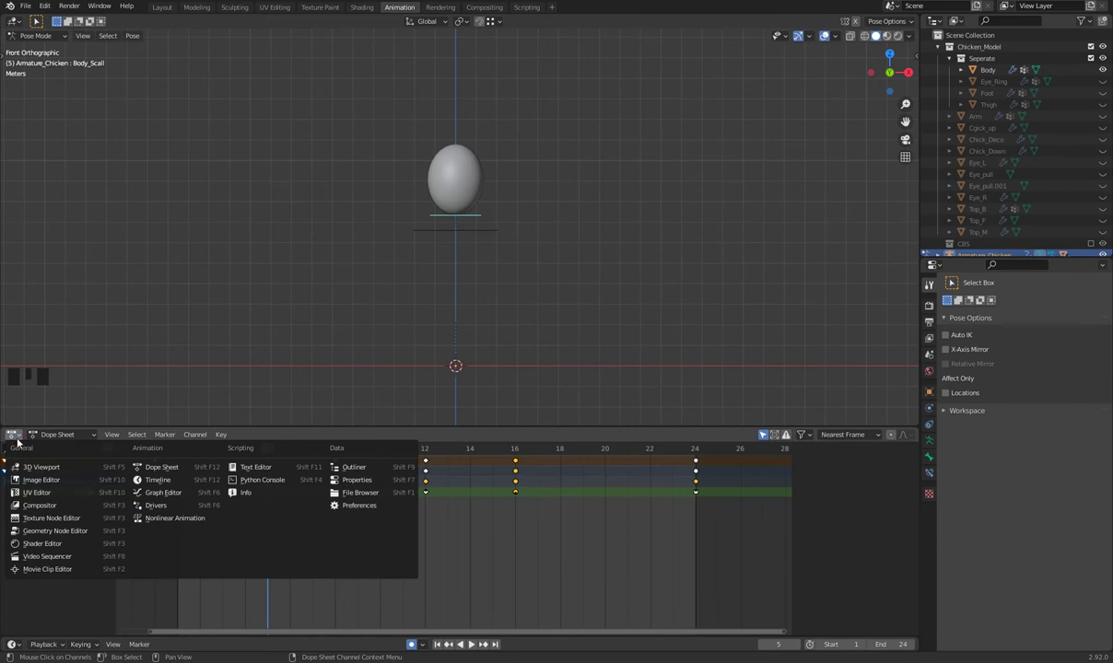
- In the Graph Editor, widen the start, end and frame 8/16 key handles into flat stretch peaks
left_click(509, 596)
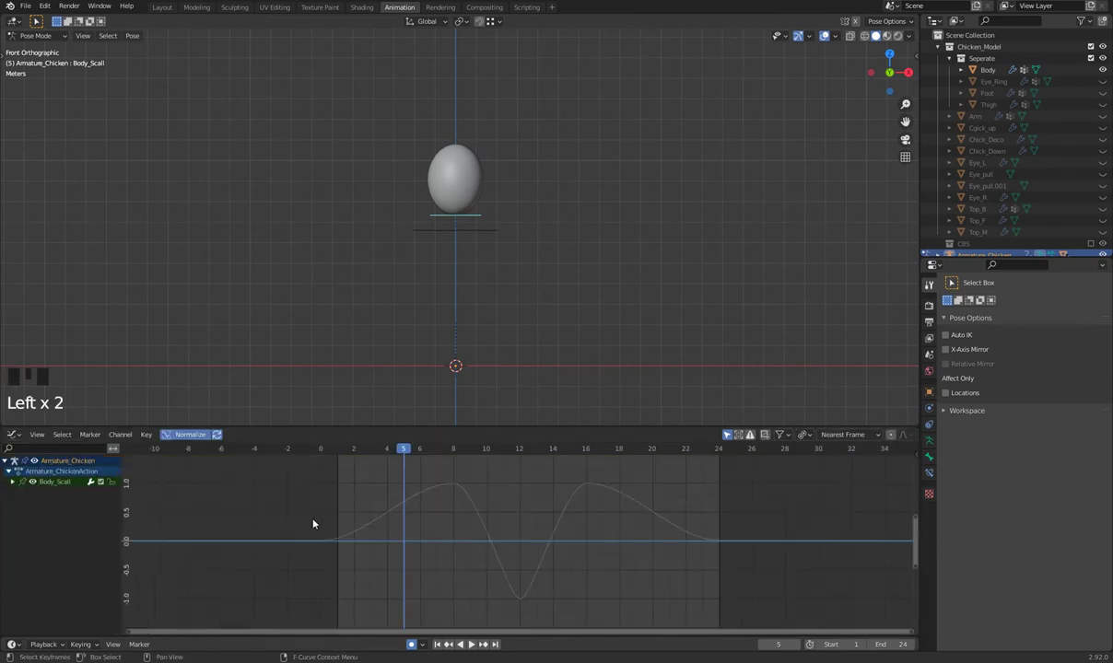
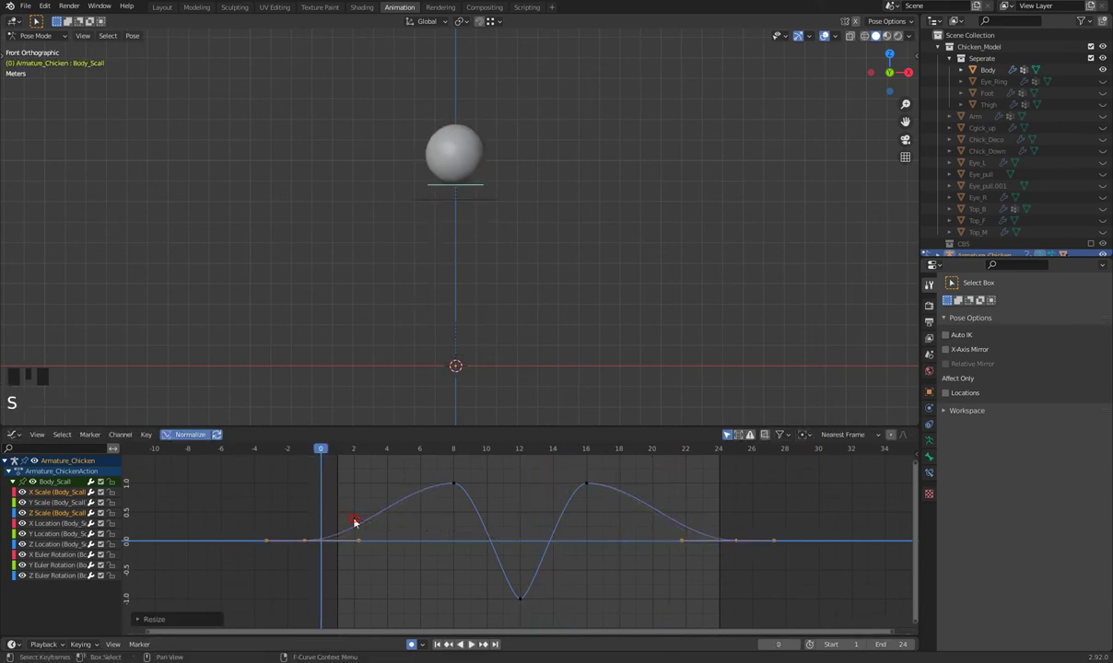
key("ctrl+z")
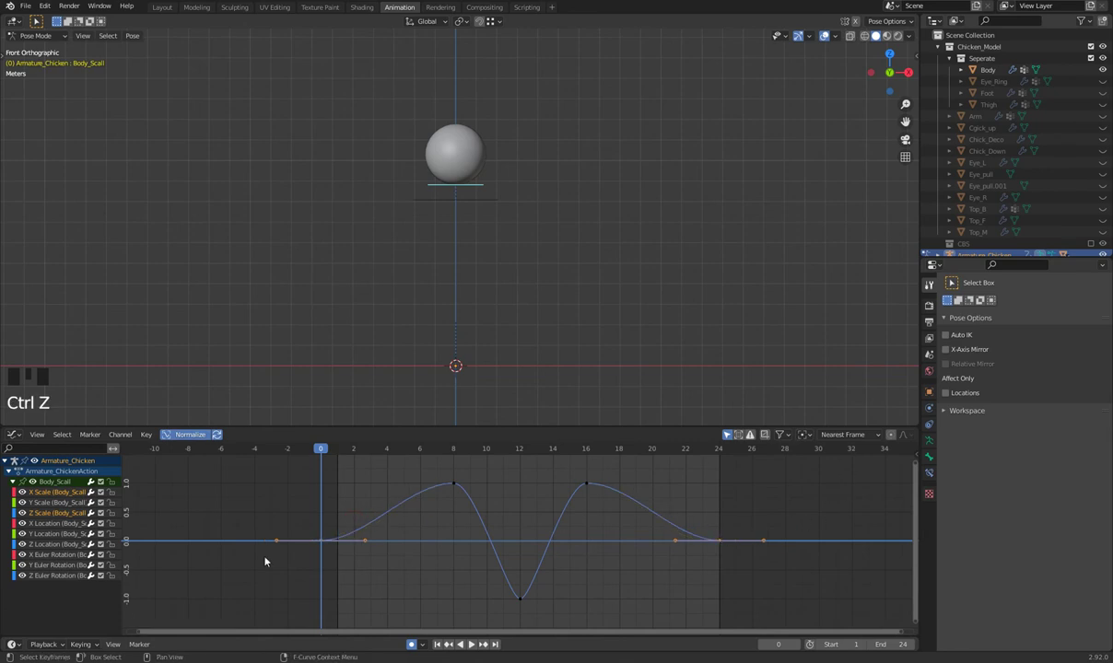
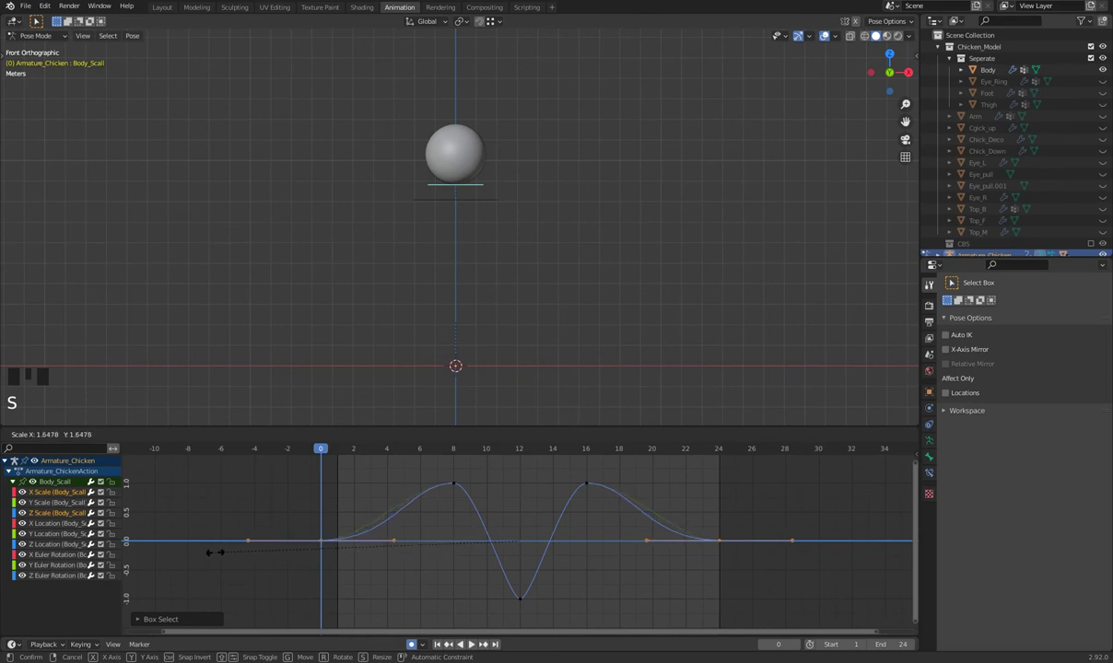
left_click_drag(327, 451, 352, 473)
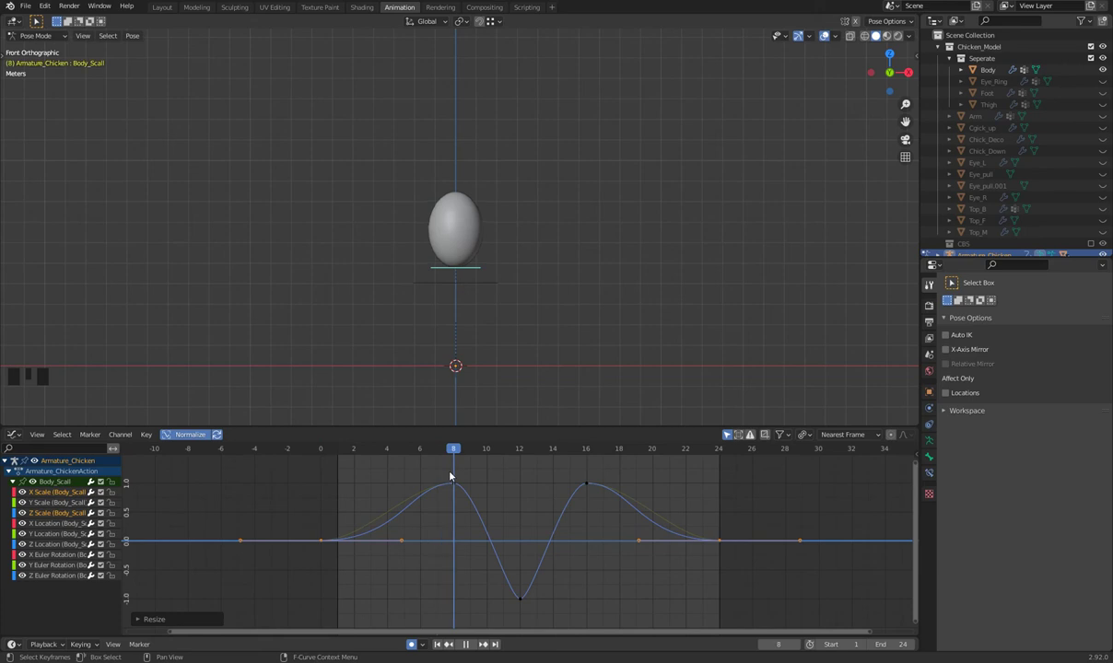
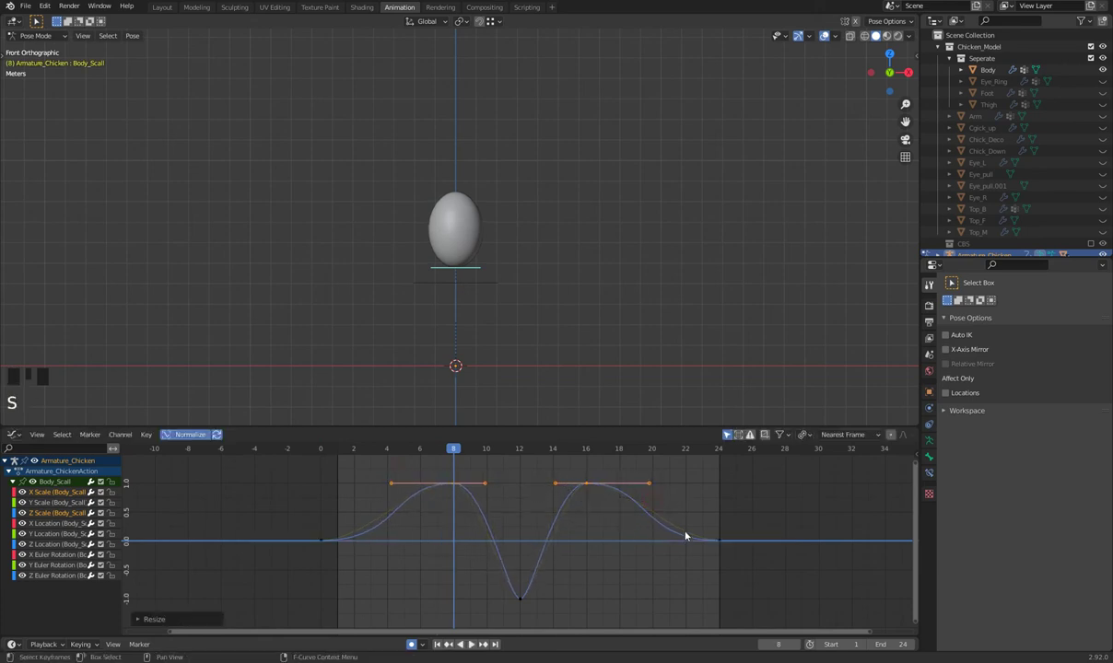
- Play back the eased stretch and scrub through it to frame 19
key("space")
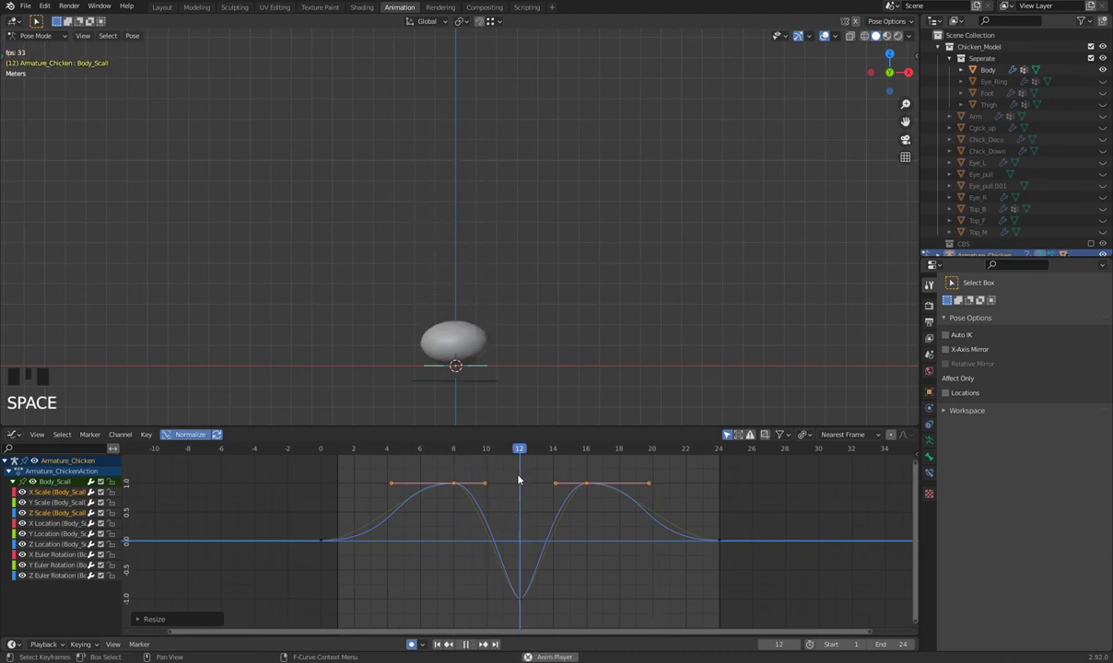
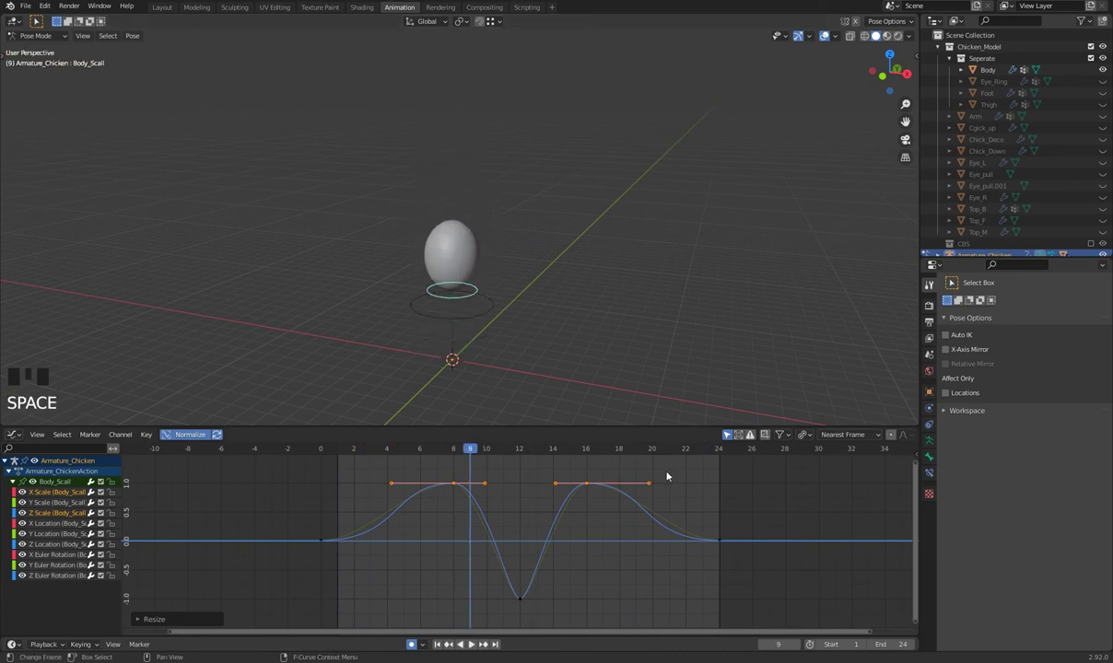
left_click_drag(330, 458, 608, 462)
key("space")
key("space")
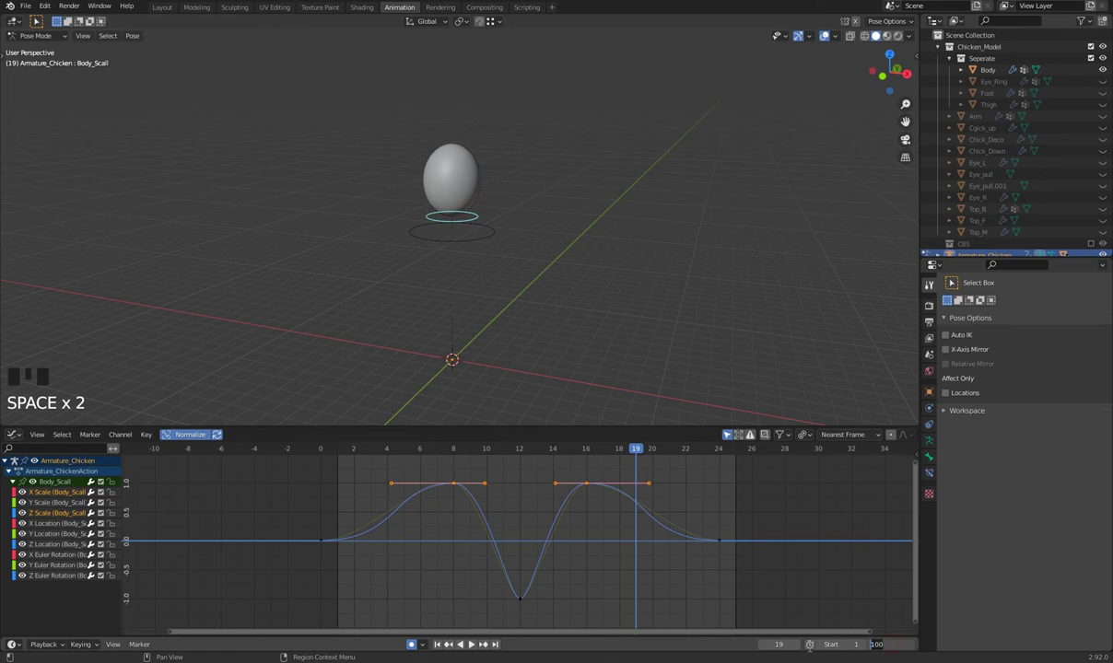
- Set the scene end frame to 250 and briefly play back
scroll("down", 3)
key("space")
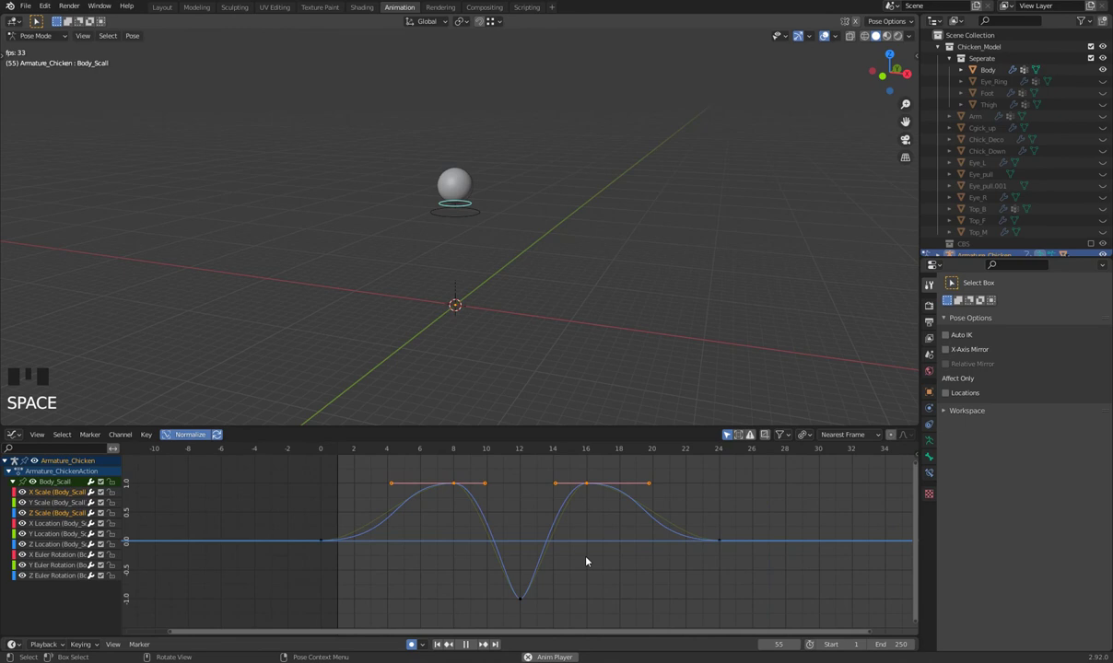
key("space")
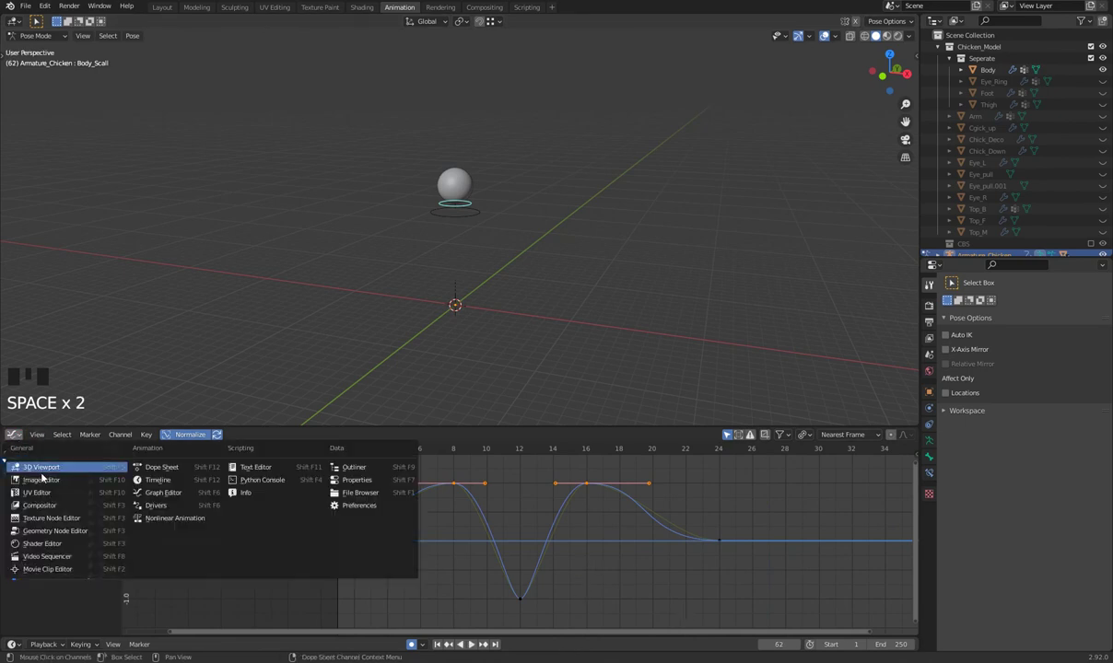
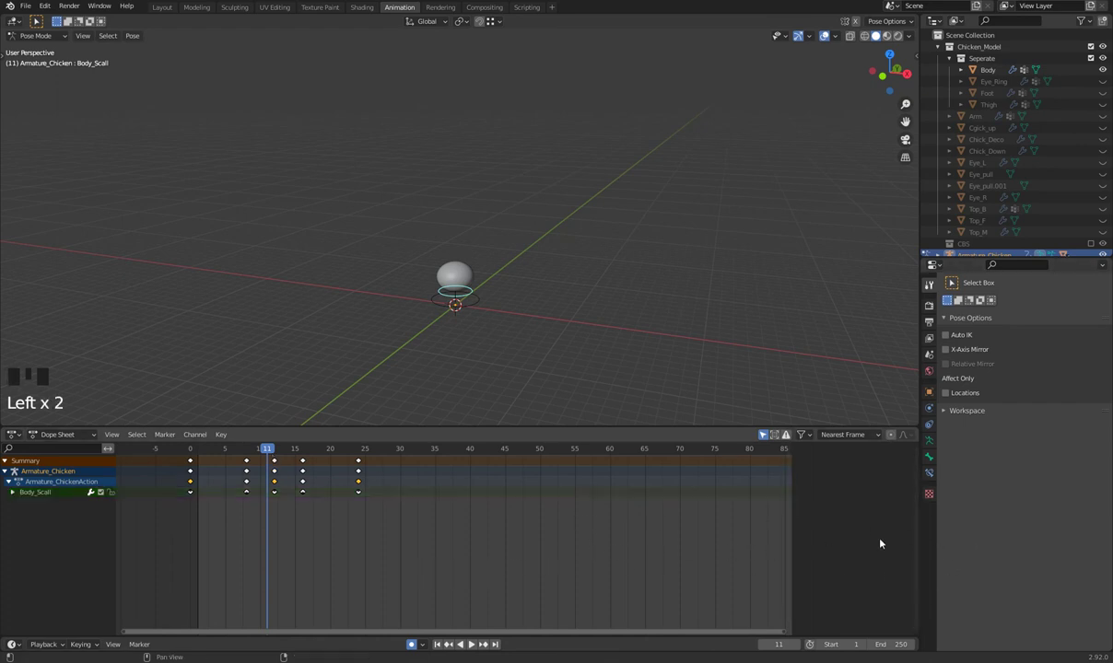
- Toggle the N sidebar to glance at the bone's transform values, then hide it
key("n")
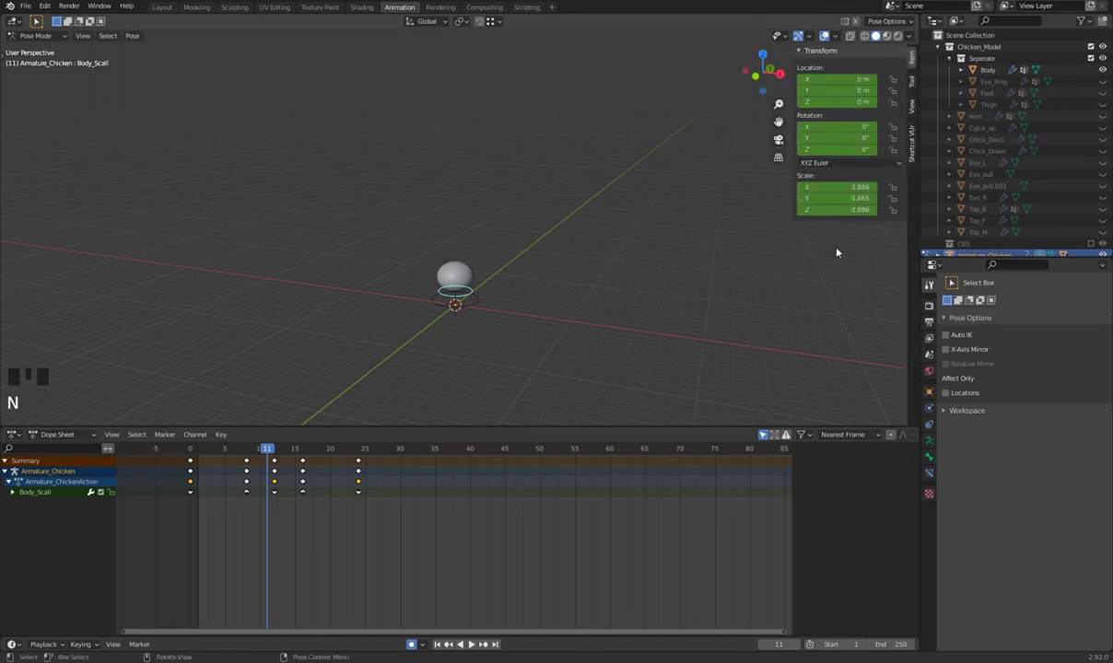
key("n")
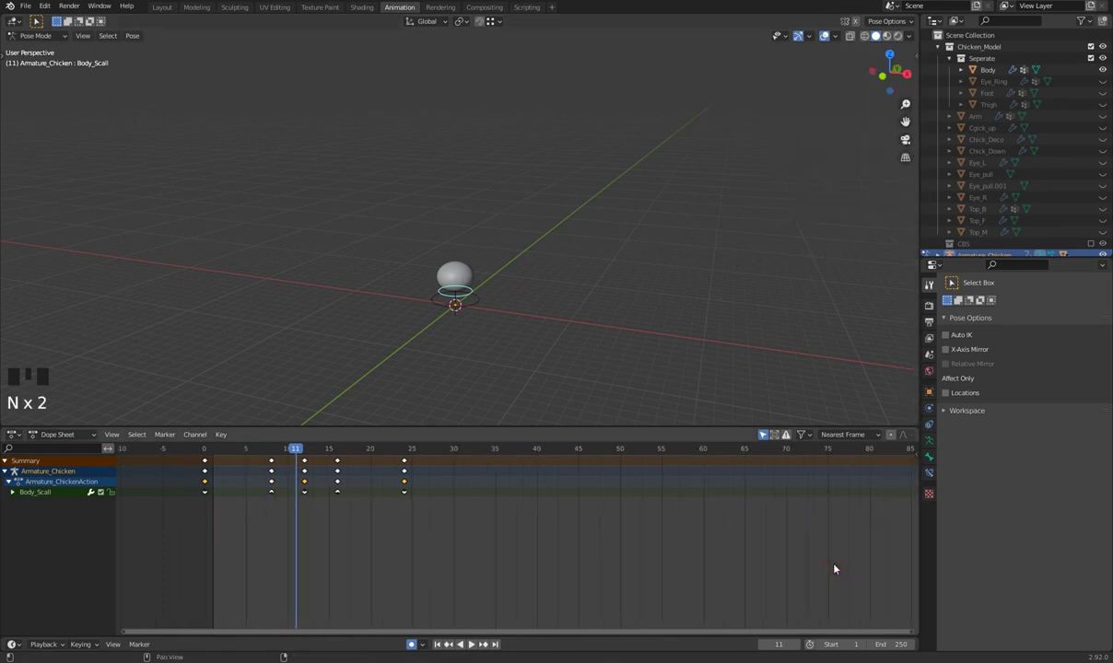